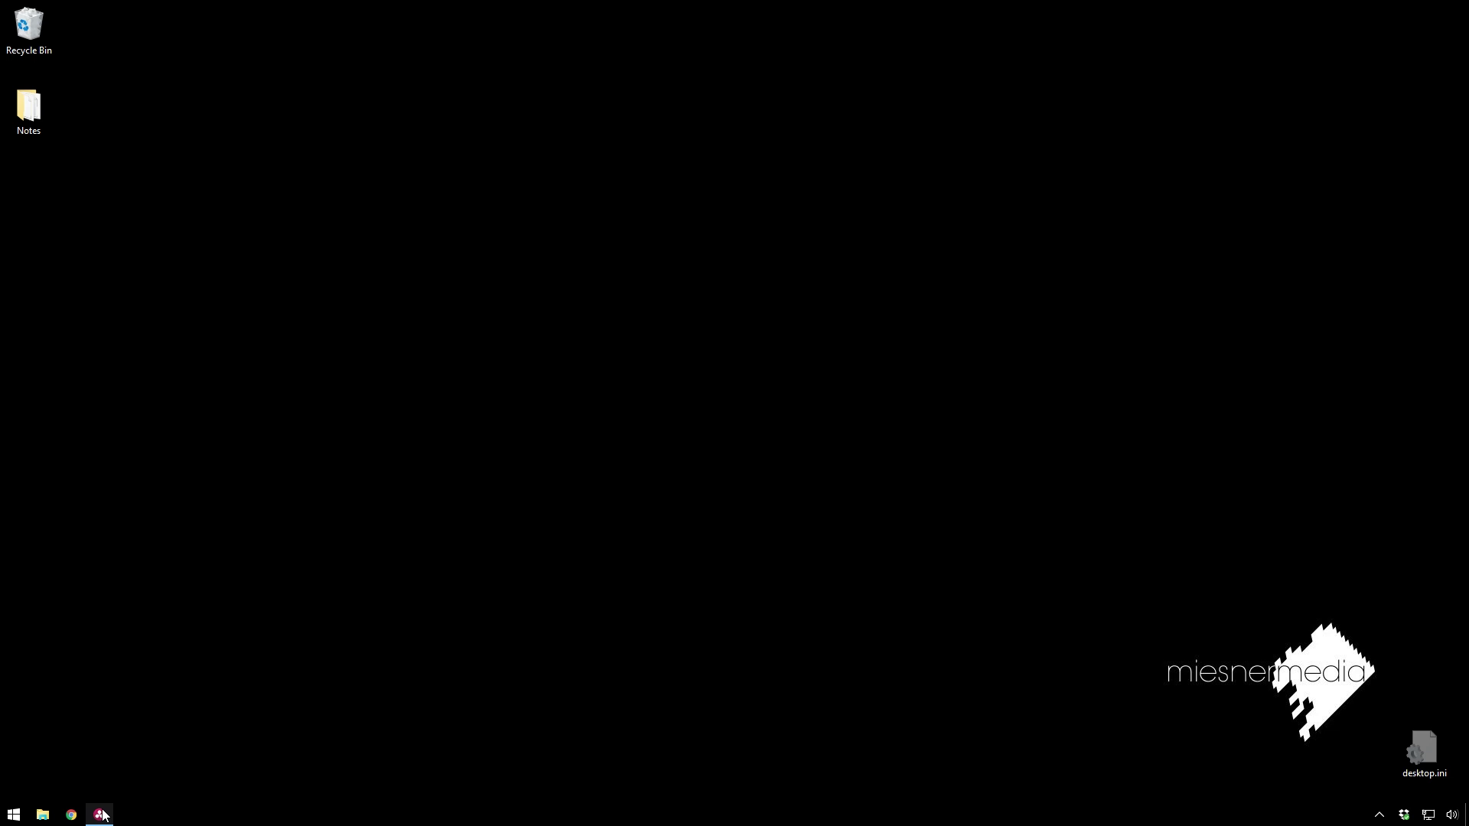
# Bring the DaVinci Resolve Color page with the guitarist clip to the front.
pyautogui.click(109, 813)
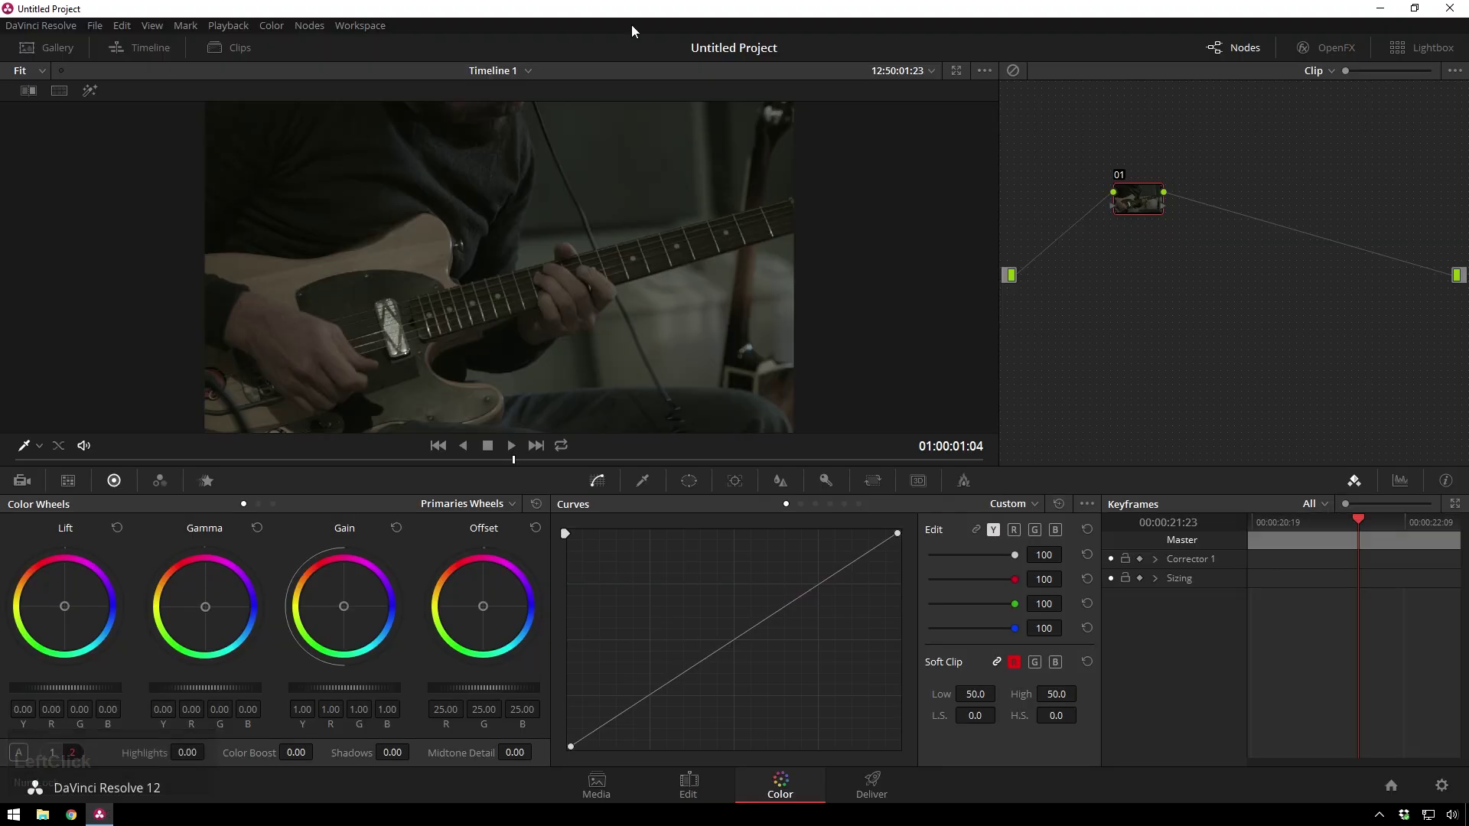
# Raise the clip's Sat to 100 on Primaries Wheels page 2, then bring up the HSL qualifier.
pyautogui.click(94, 467)
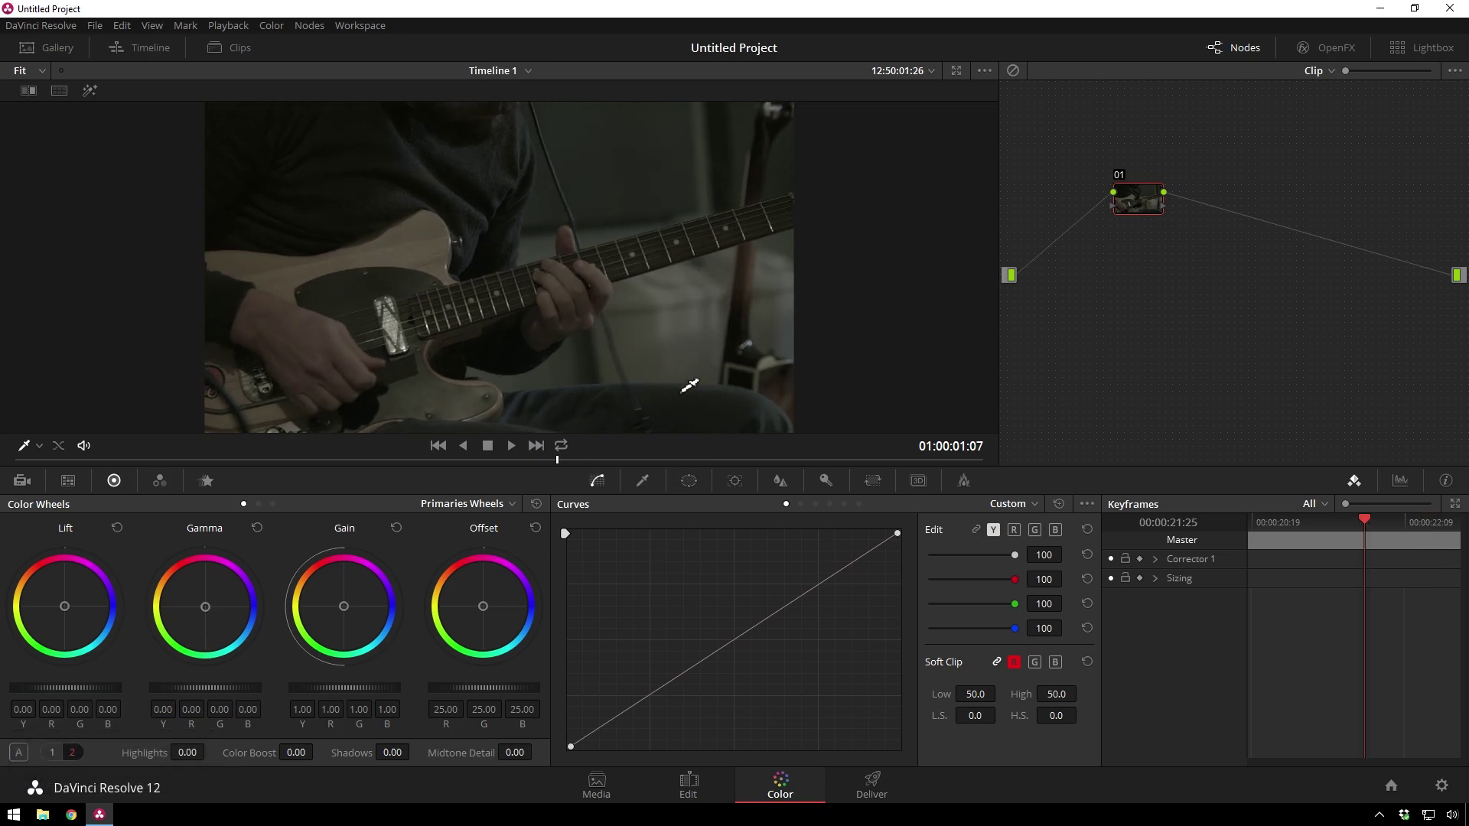
pyautogui.click(1140, 201)
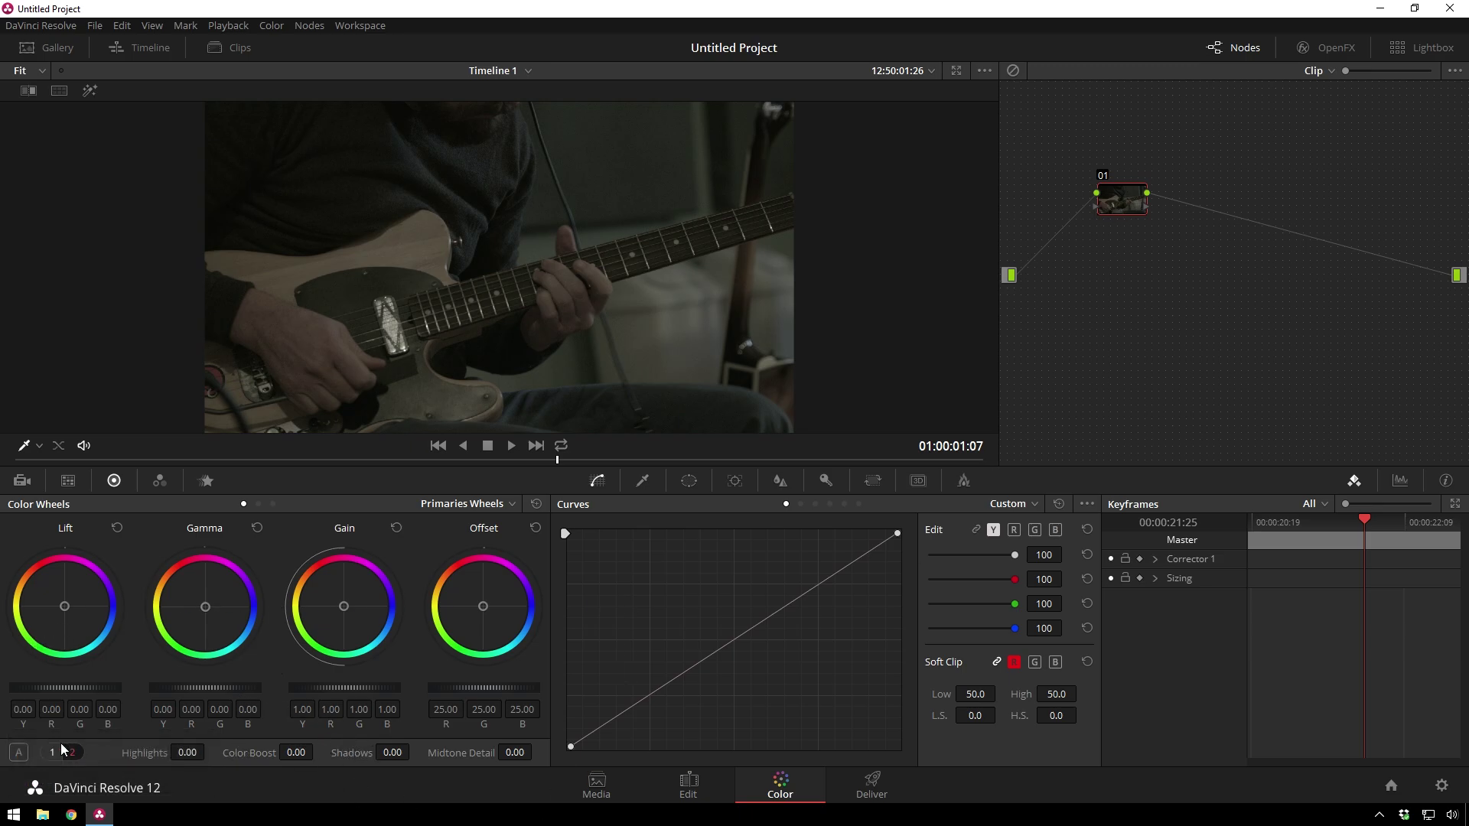
pyautogui.click(64, 750)
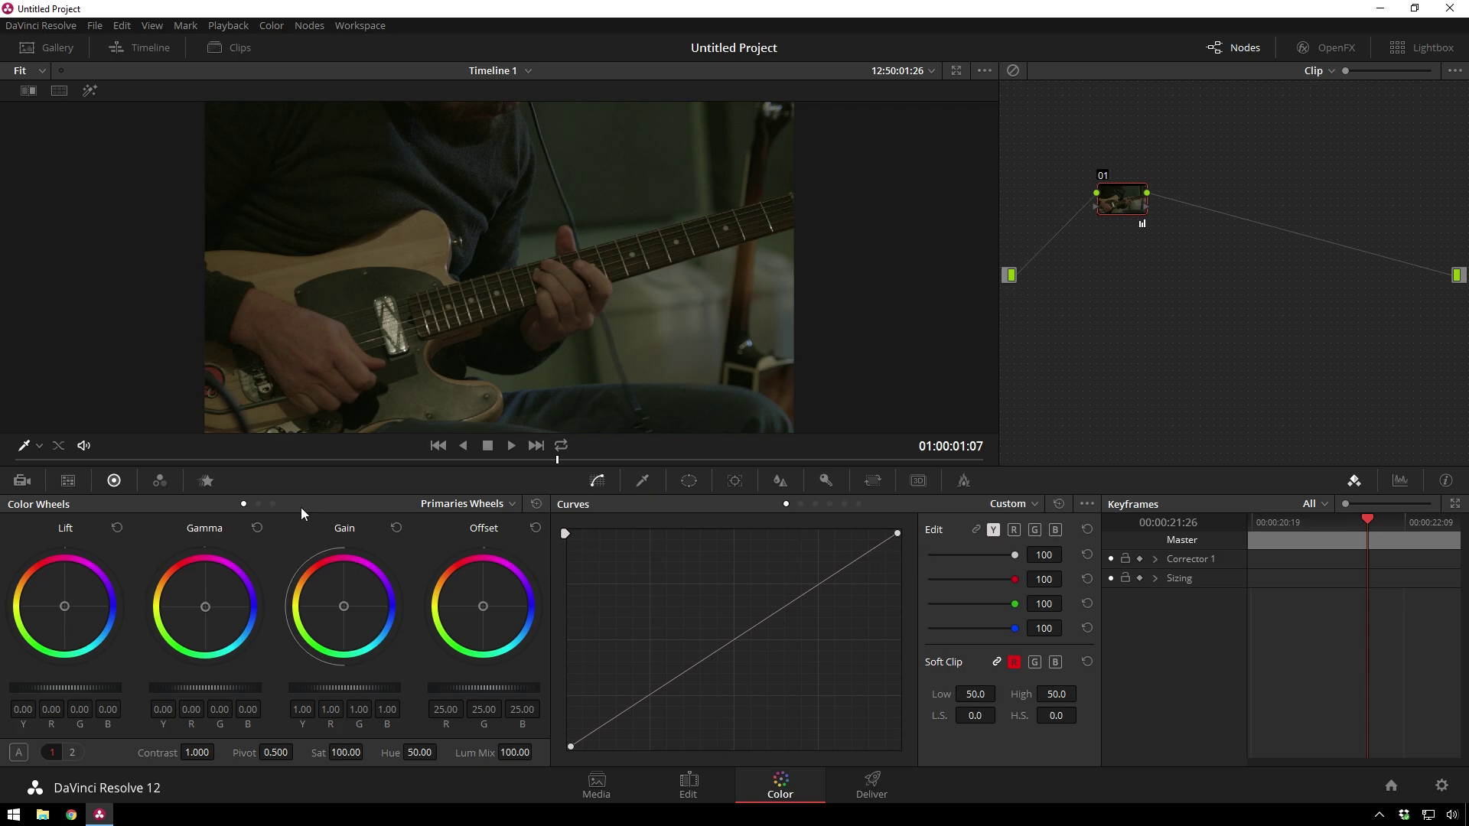
pyautogui.click(651, 486)
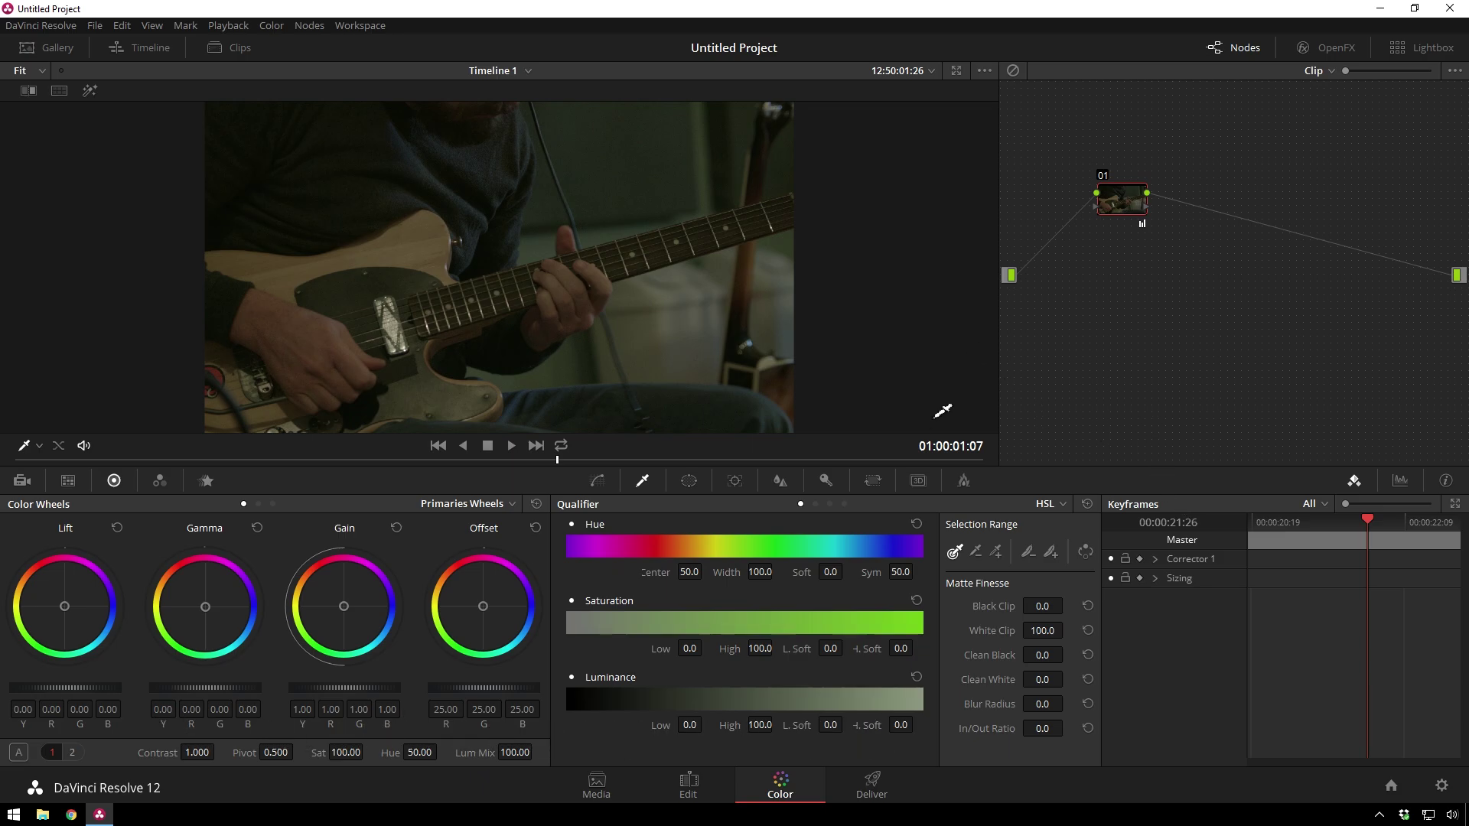
# Add Hue vs Sat control points around yellow-green and pull their saturation down.
pyautogui.click(621, 485)
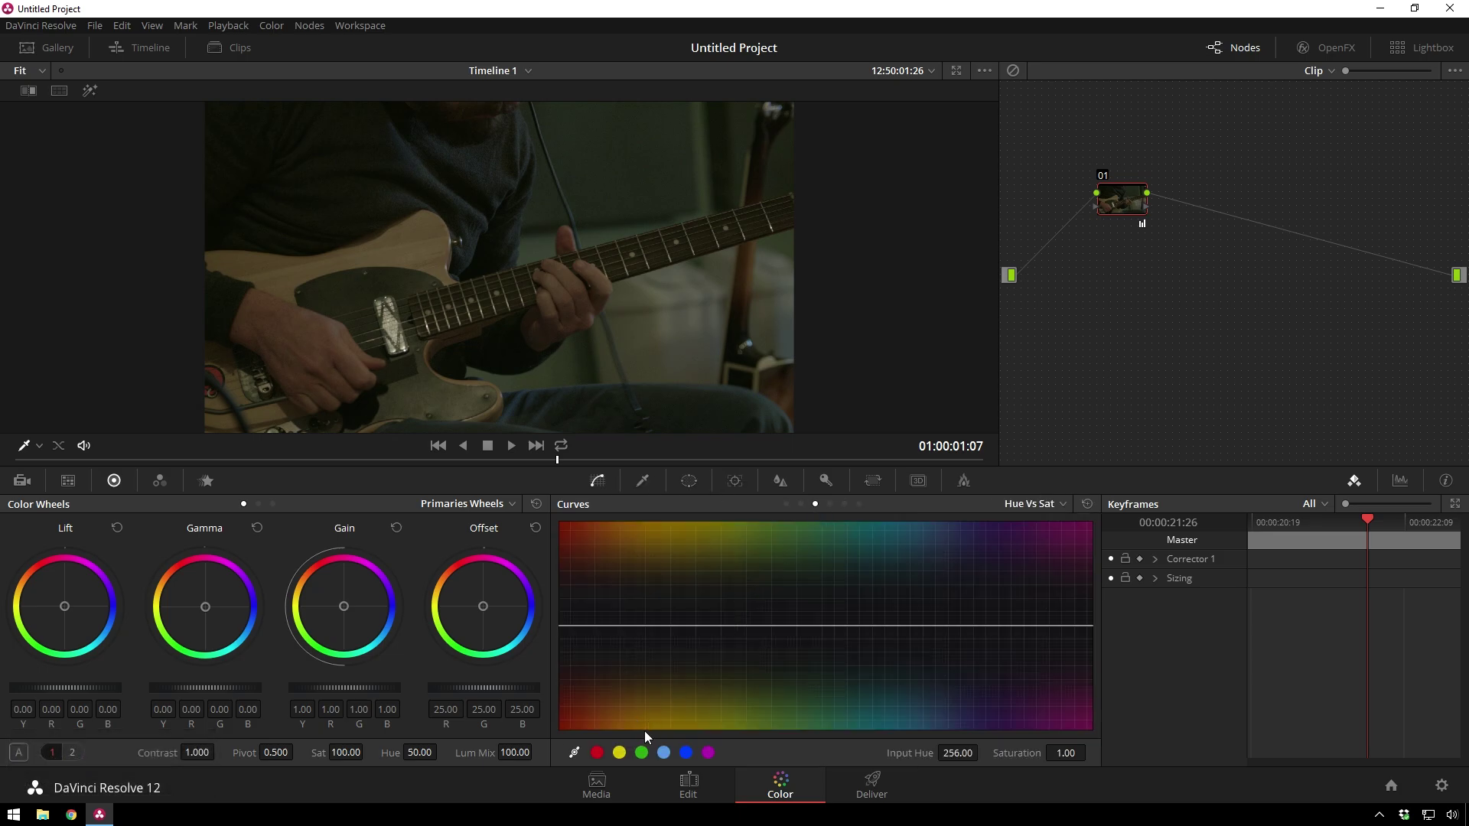
pyautogui.click(629, 753)
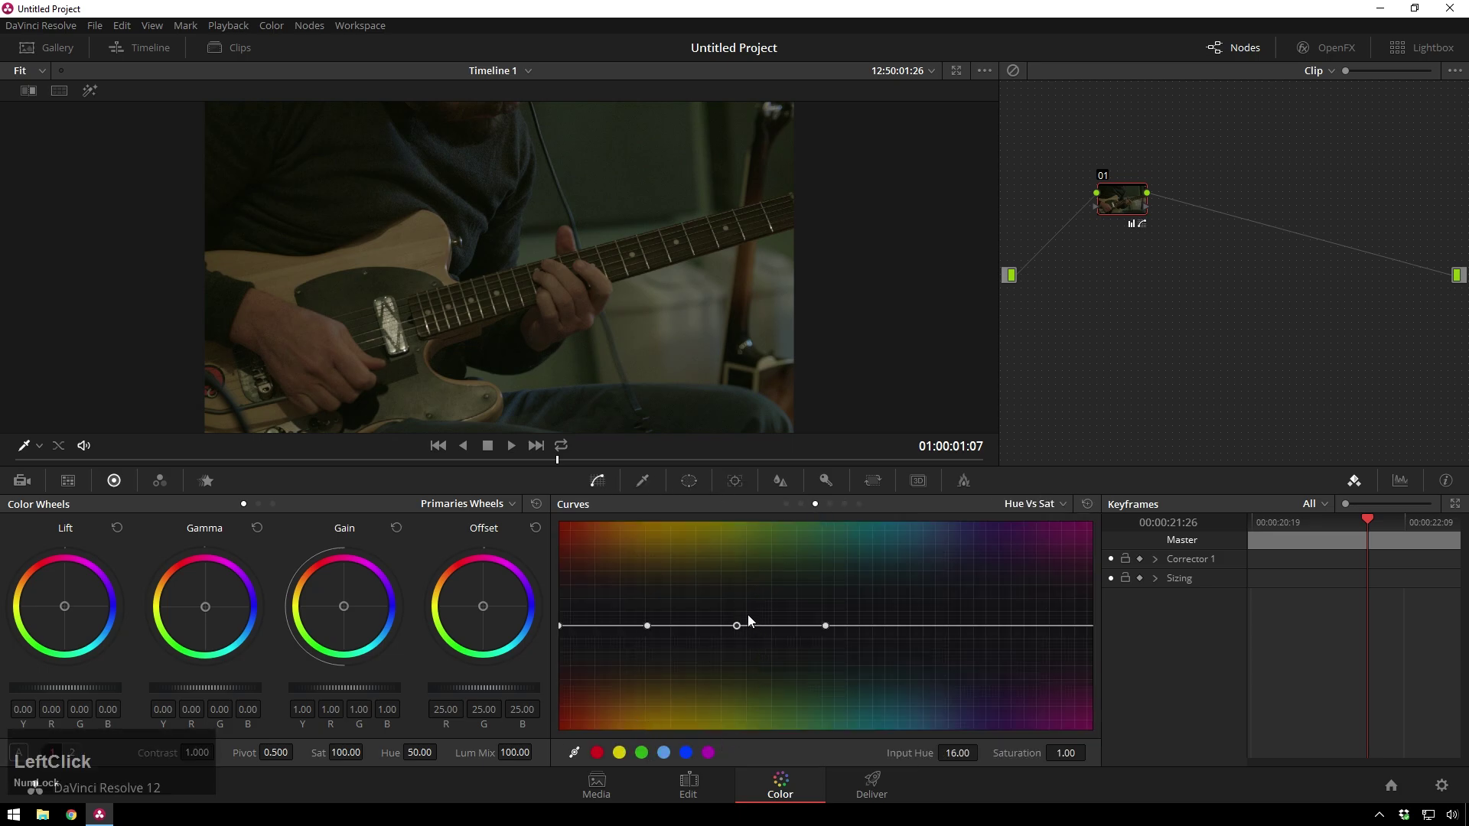
pyautogui.rightClick(741, 626)
pyautogui.click(652, 625)
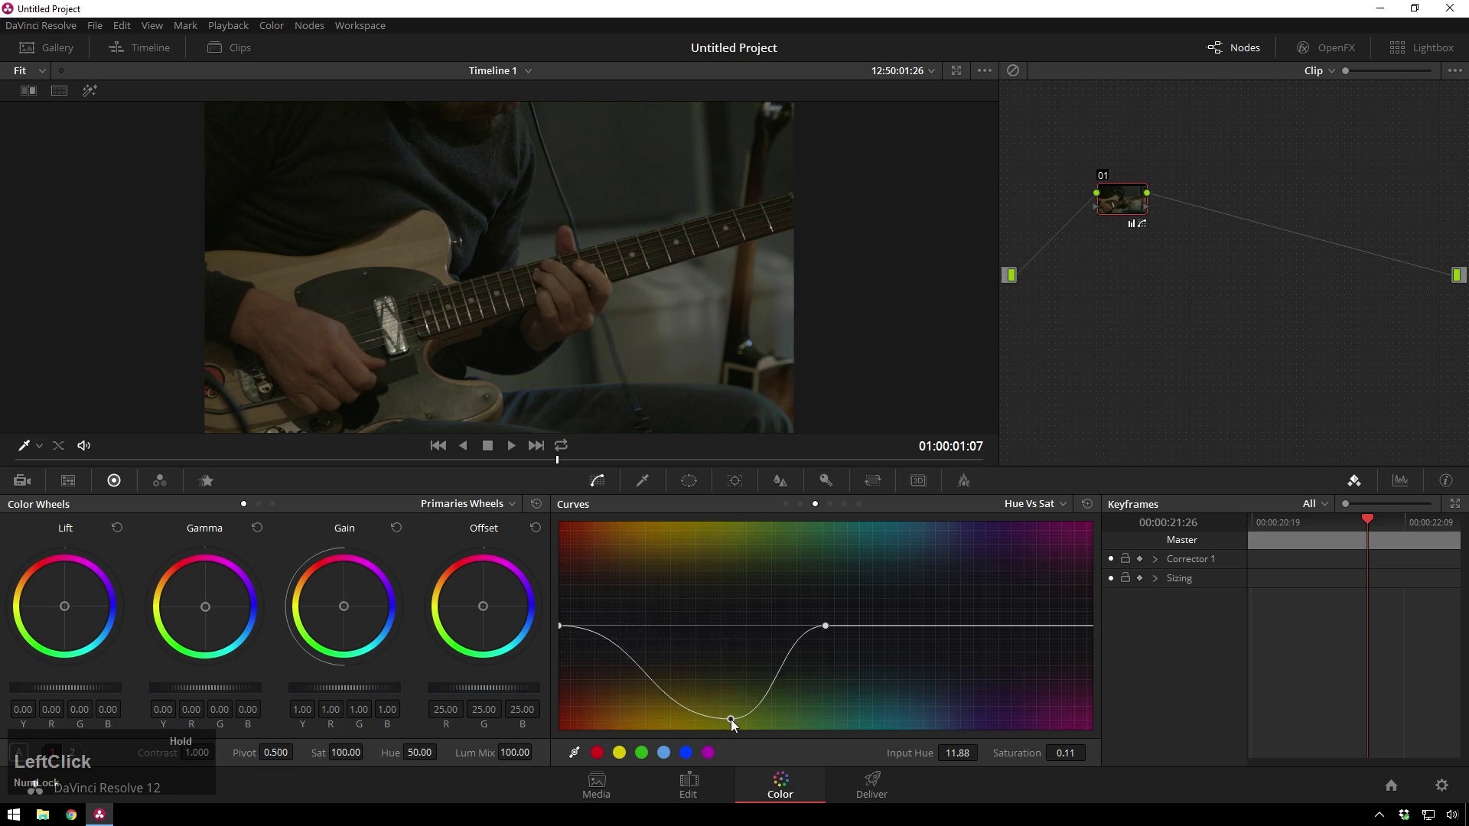
# Review playback and soften the yellow-green dip to a saturation of 0.60.
pyautogui.click(573, 472)
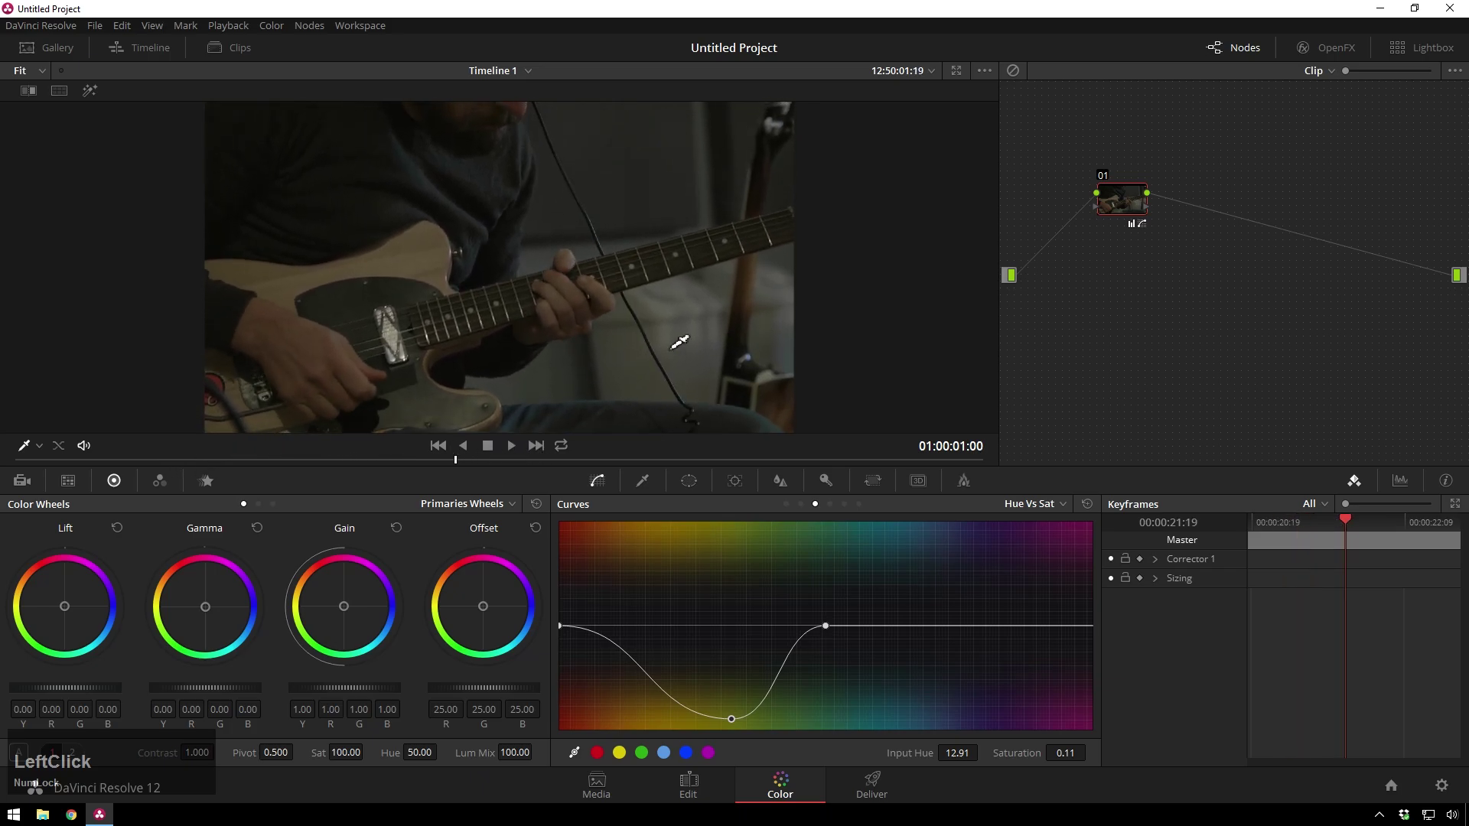
pyautogui.click(745, 725)
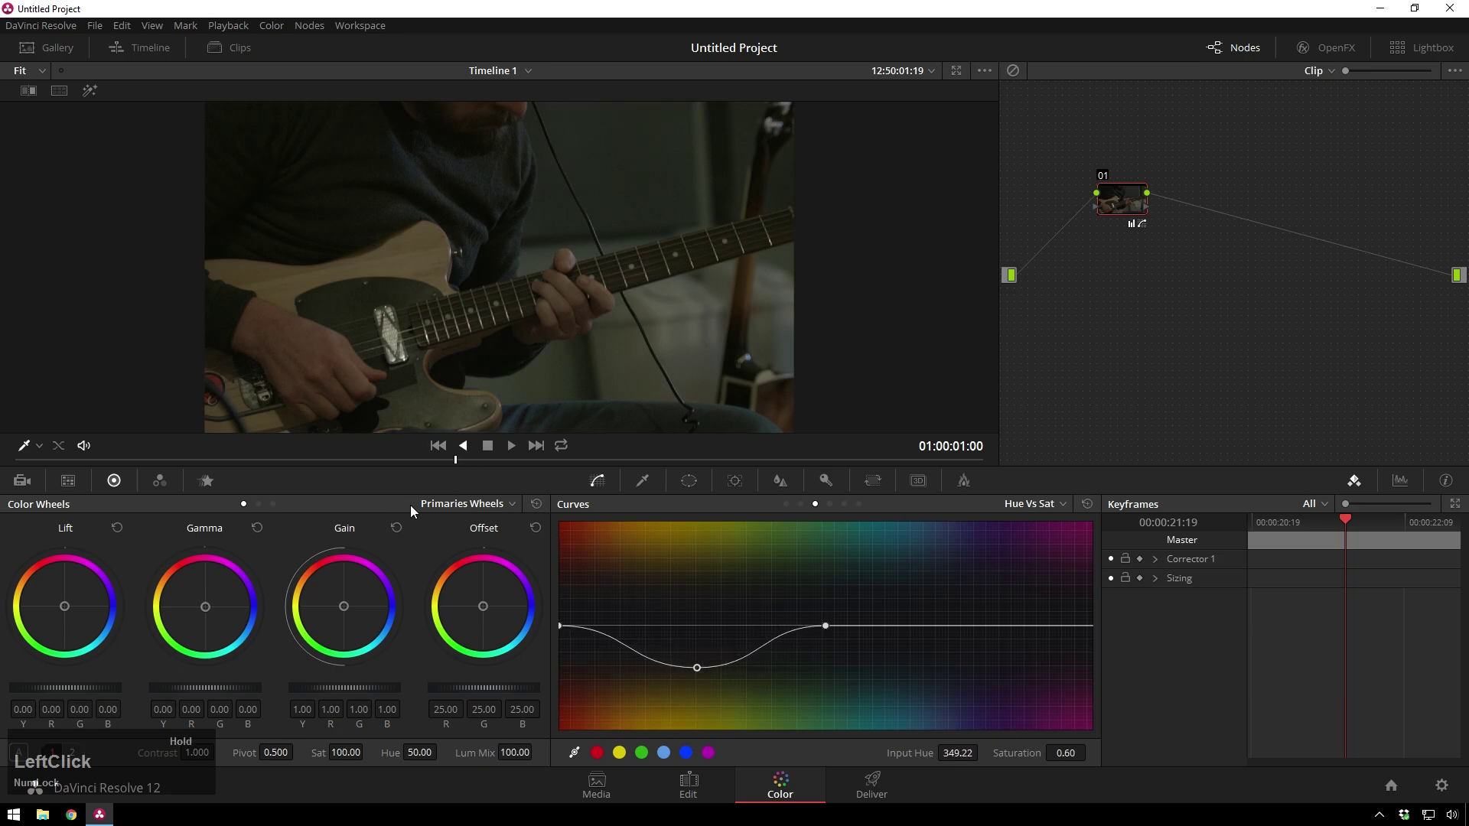
pyautogui.write('dddddd')
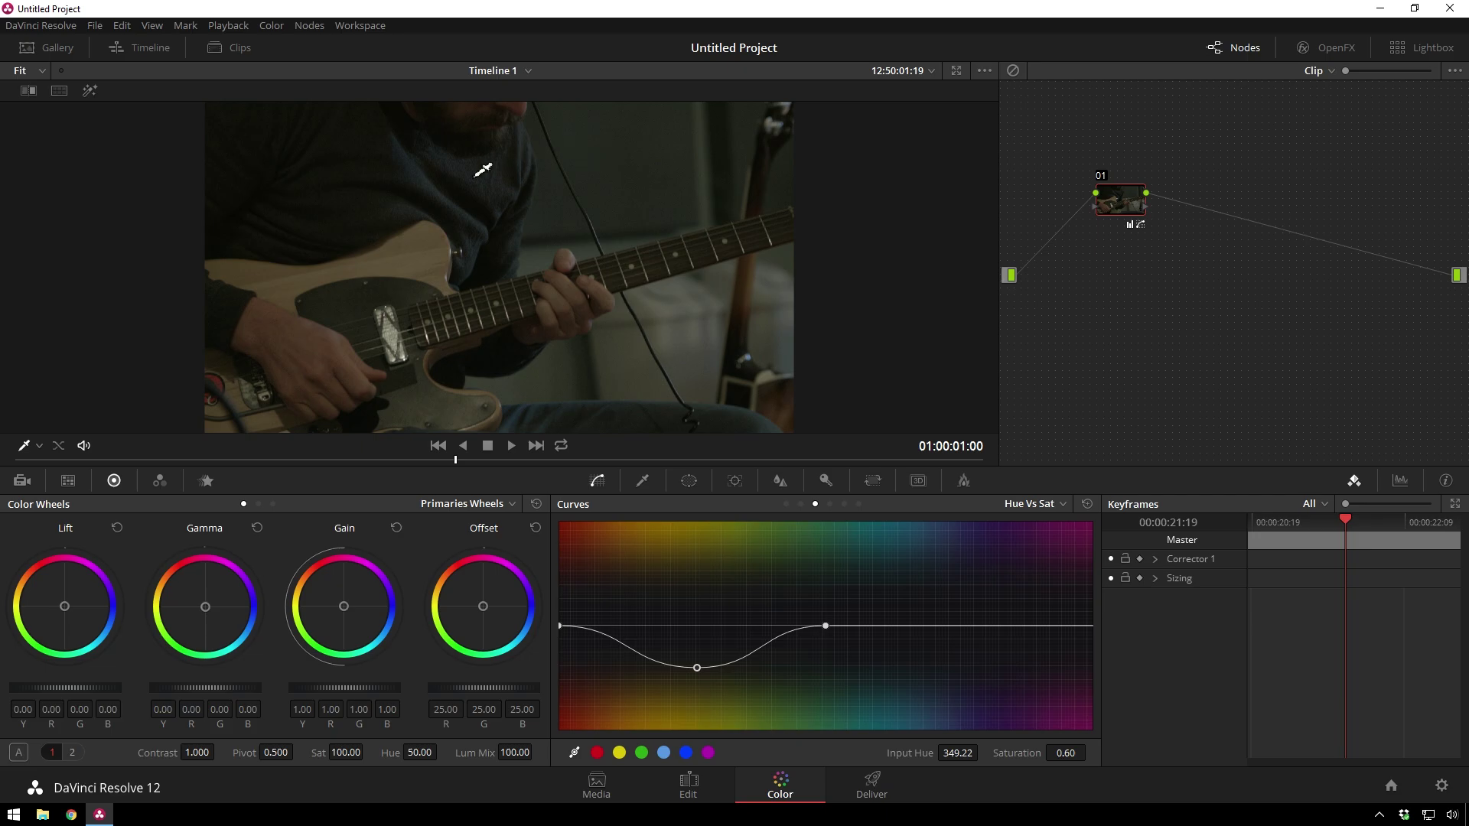
# On the Custom curves' Y channel, add points forming a subtle S-curve.
pyautogui.click(604, 492)
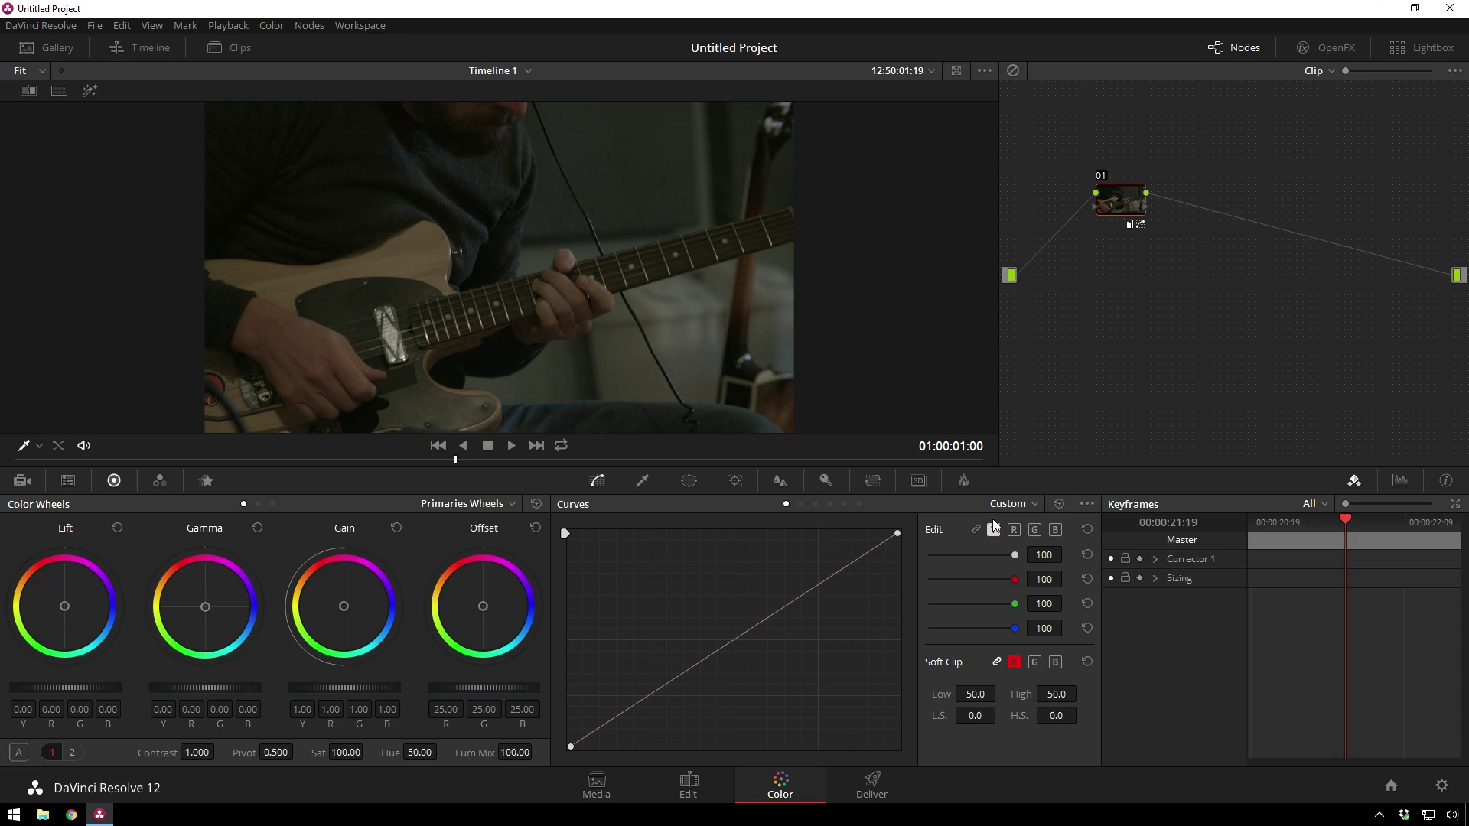
pyautogui.click(1006, 532)
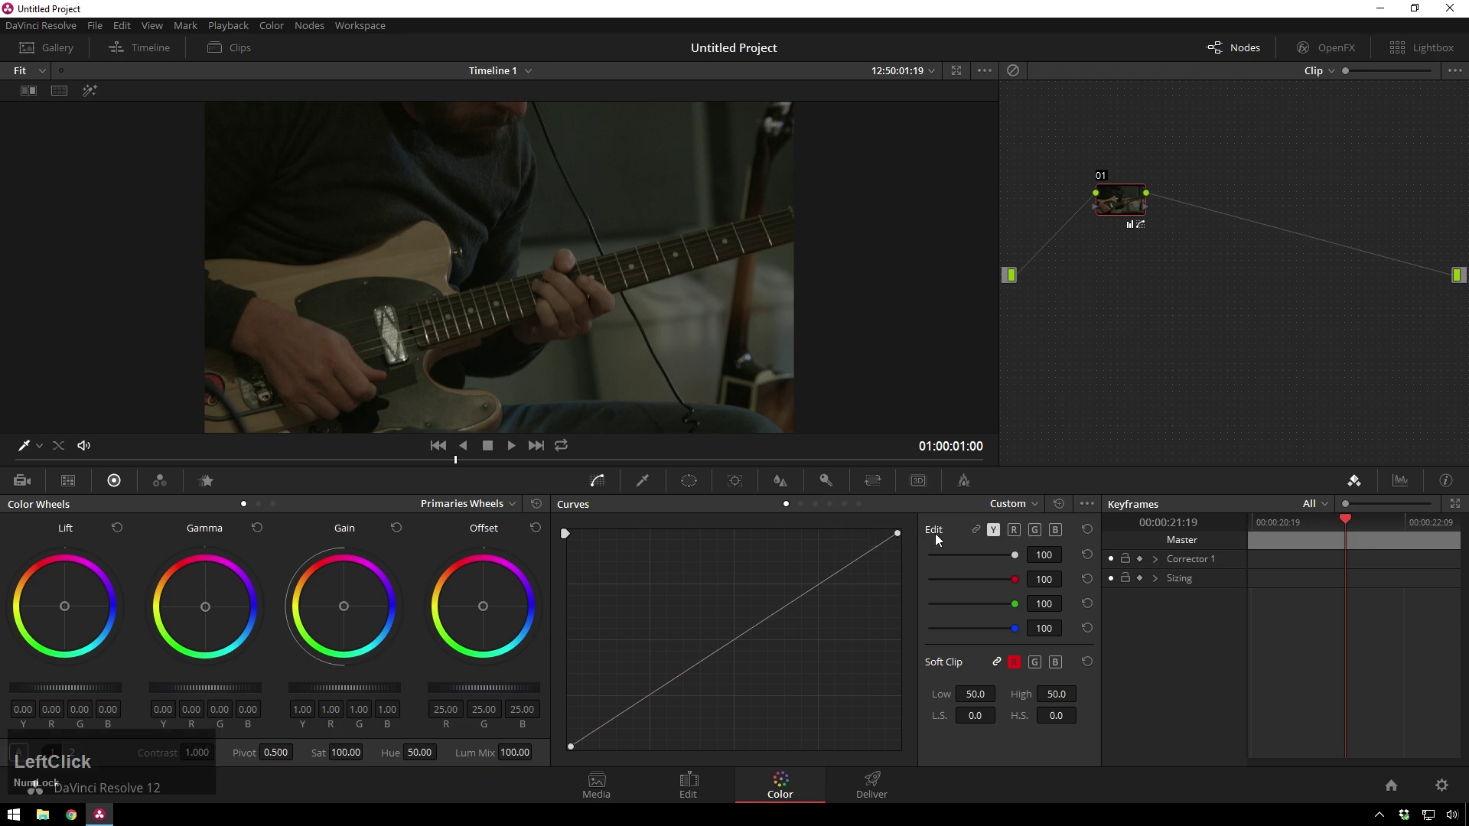
pyautogui.click(639, 712)
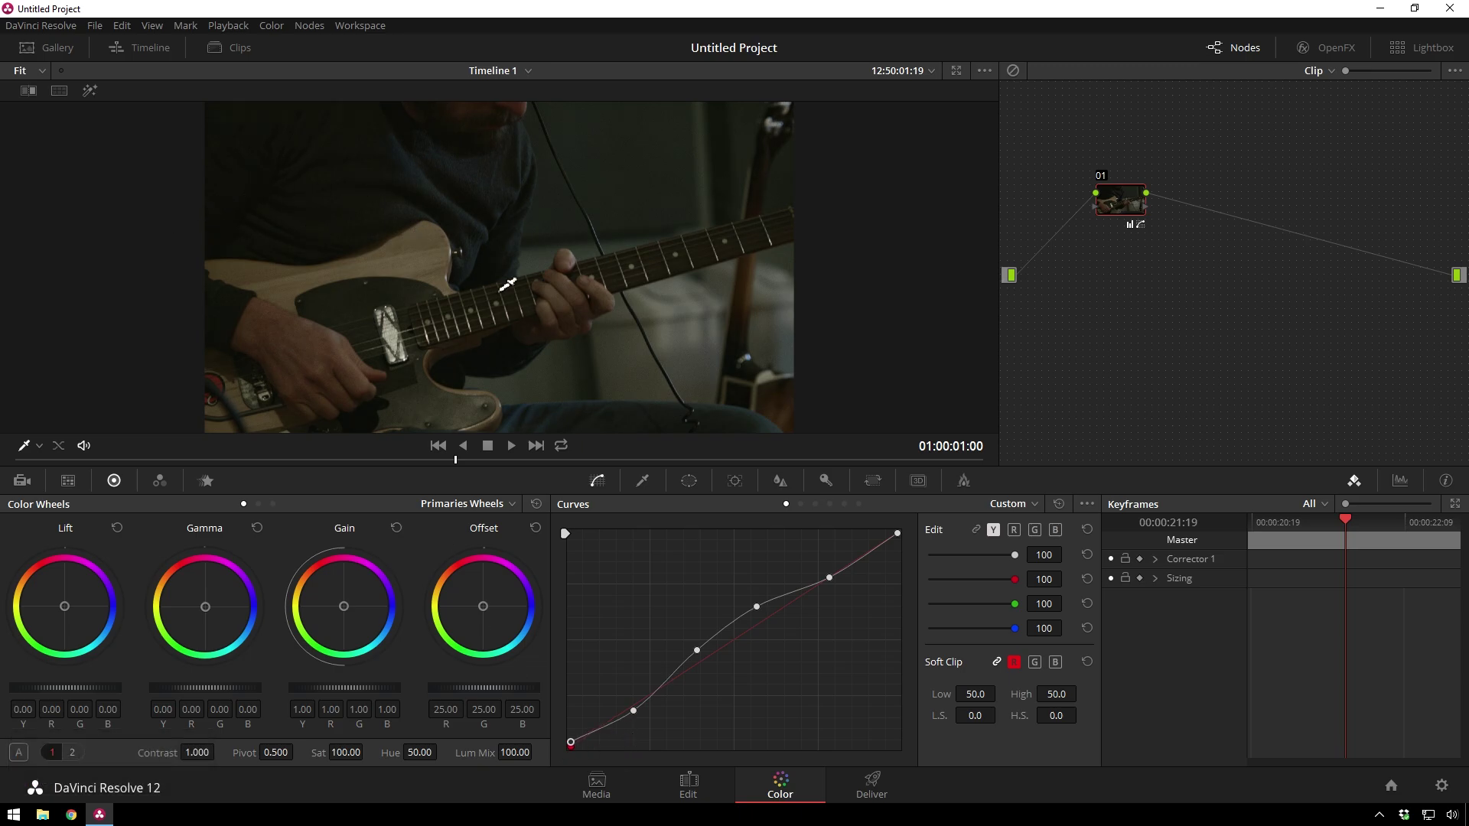
# Refine the S-curve shape and its lower shadow point while checking the clip's start.
pyautogui.click(839, 585)
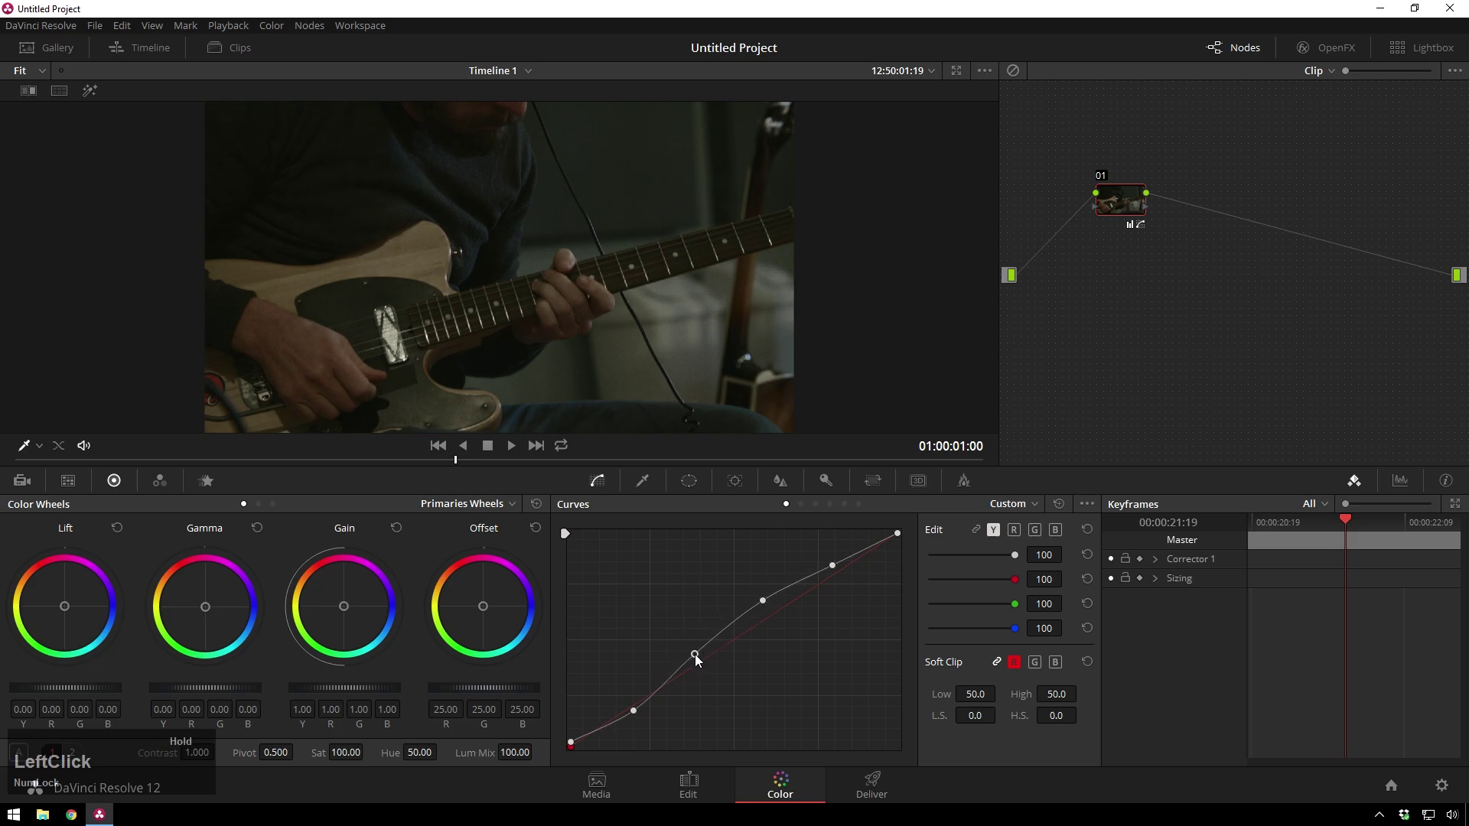
pyautogui.click(275, 464)
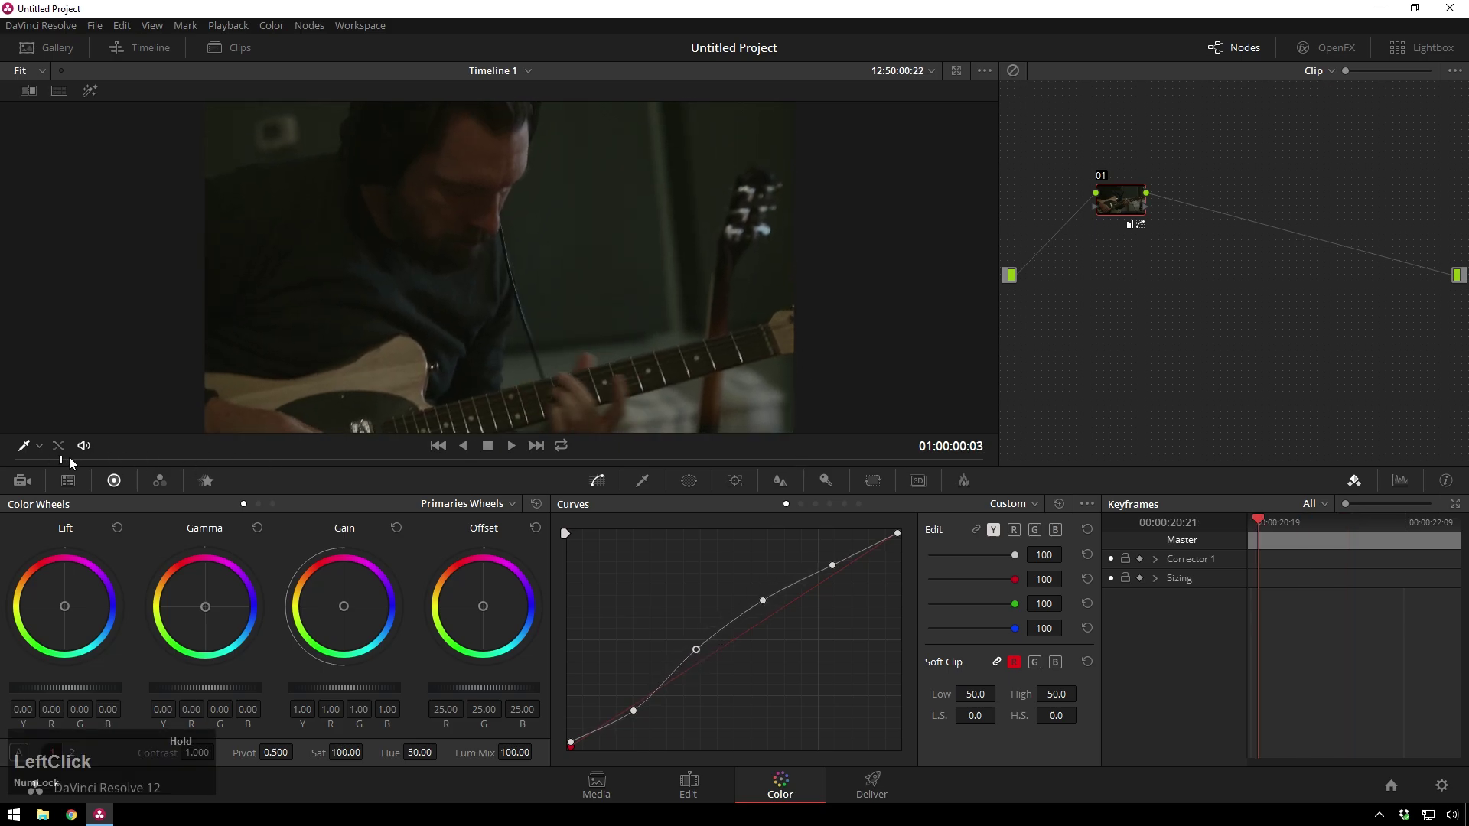
pyautogui.click(640, 714)
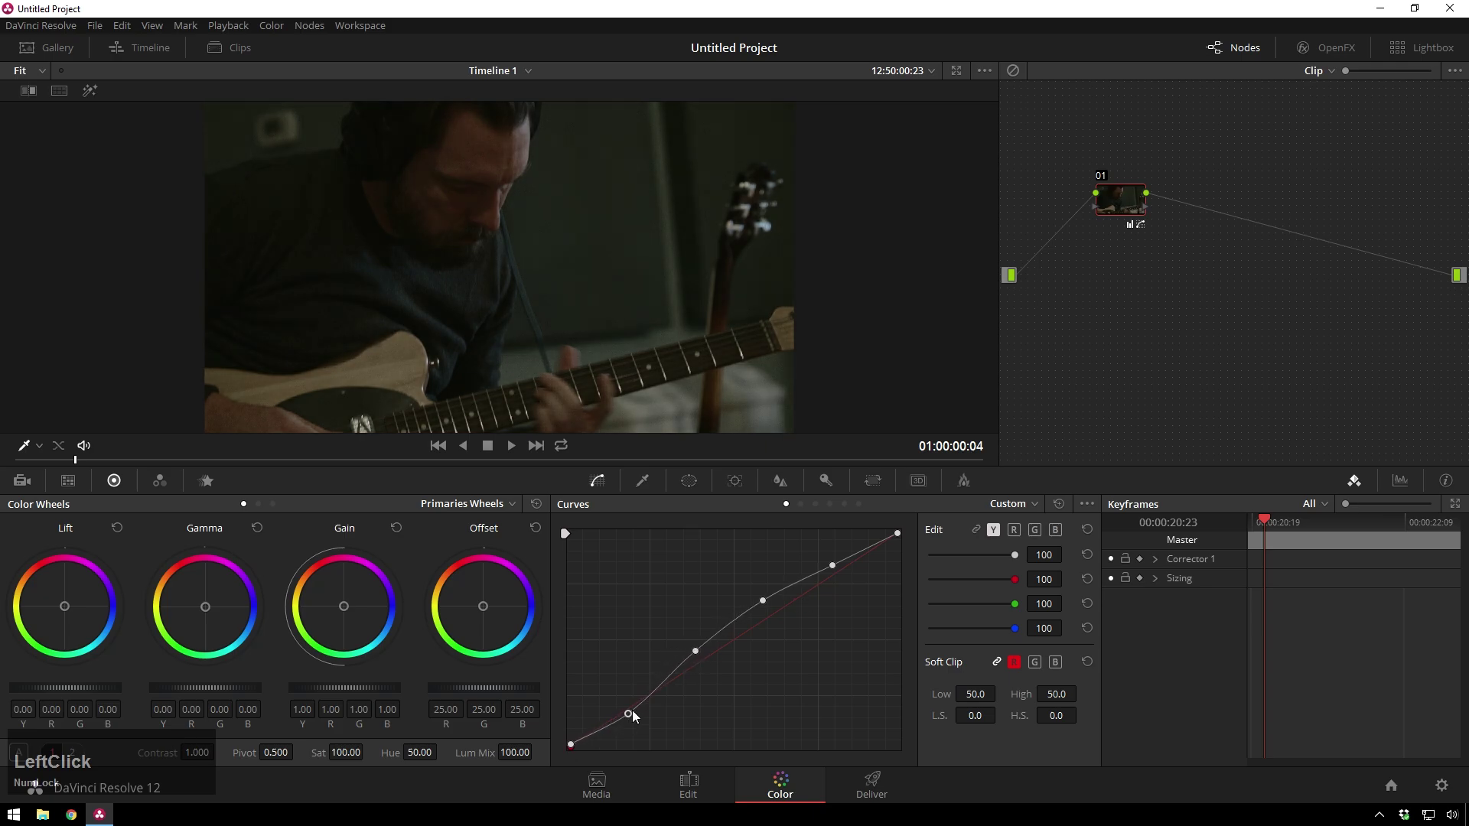
# Set Midtone Detail to 29.50 on Primaries page 1 and compare the grade against the original.
pyautogui.click(321, 431)
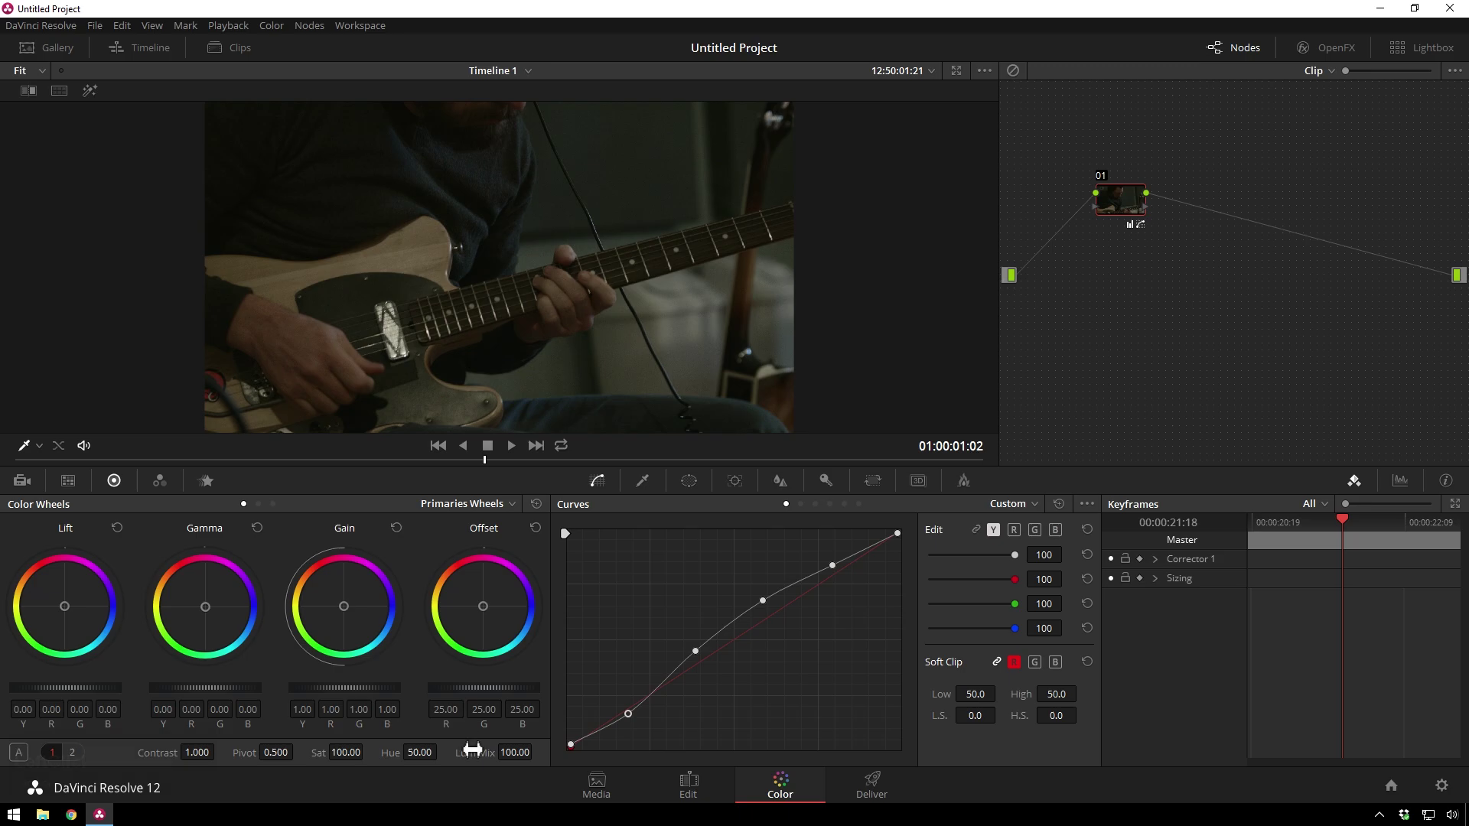
pyautogui.click(76, 766)
pyautogui.click(472, 763)
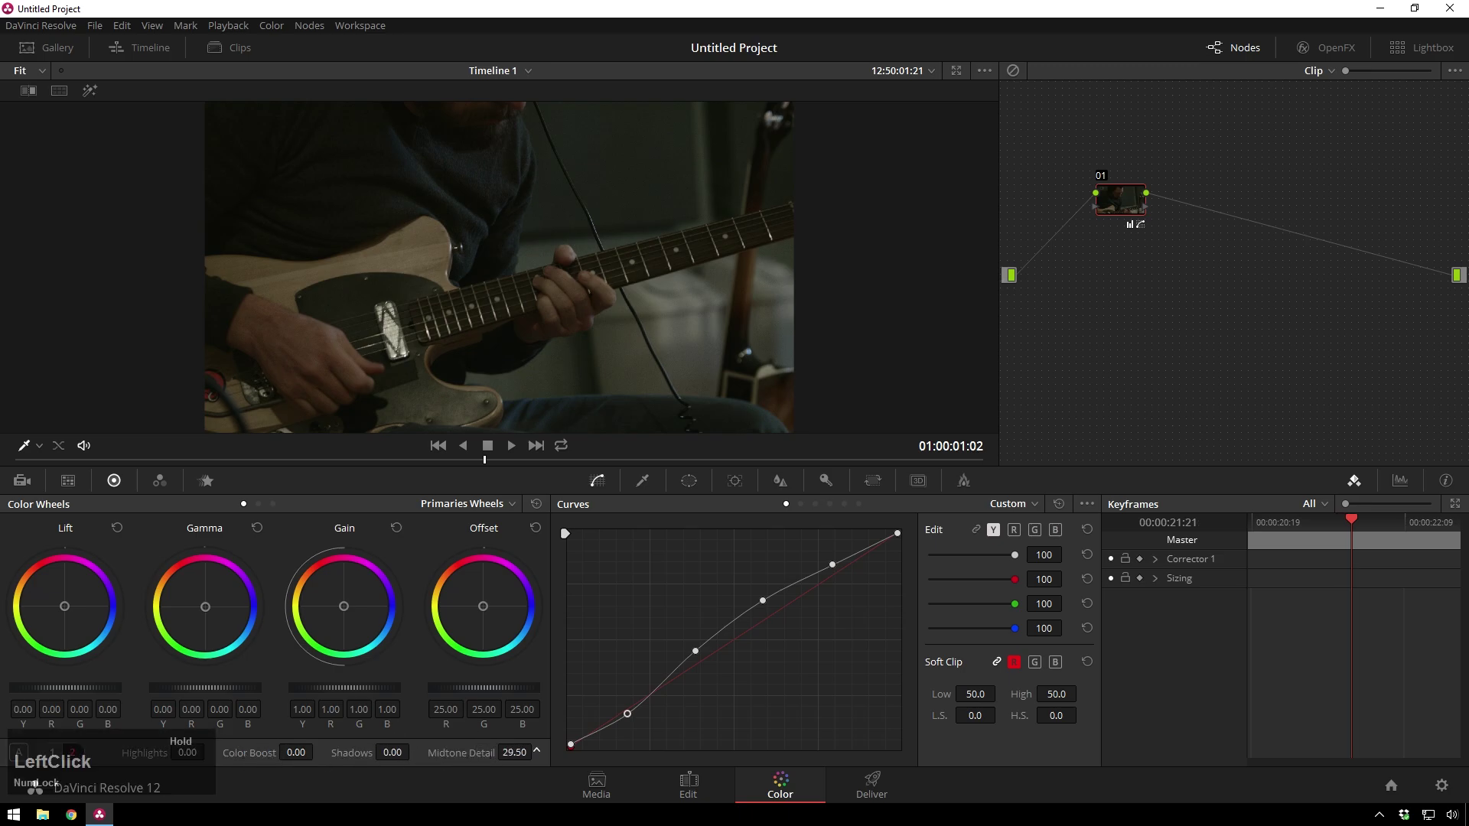
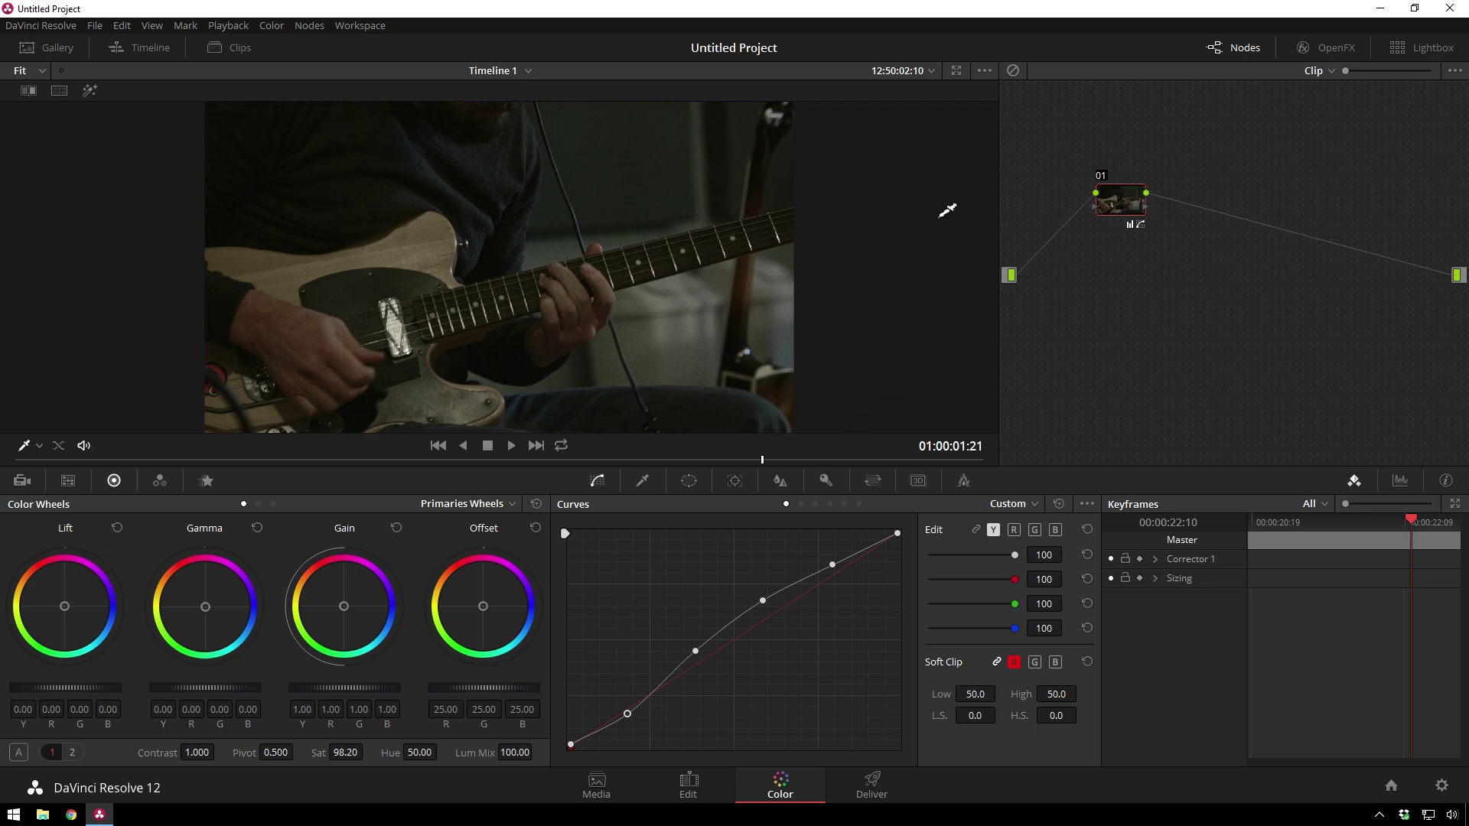
pyautogui.click(1022, 184)
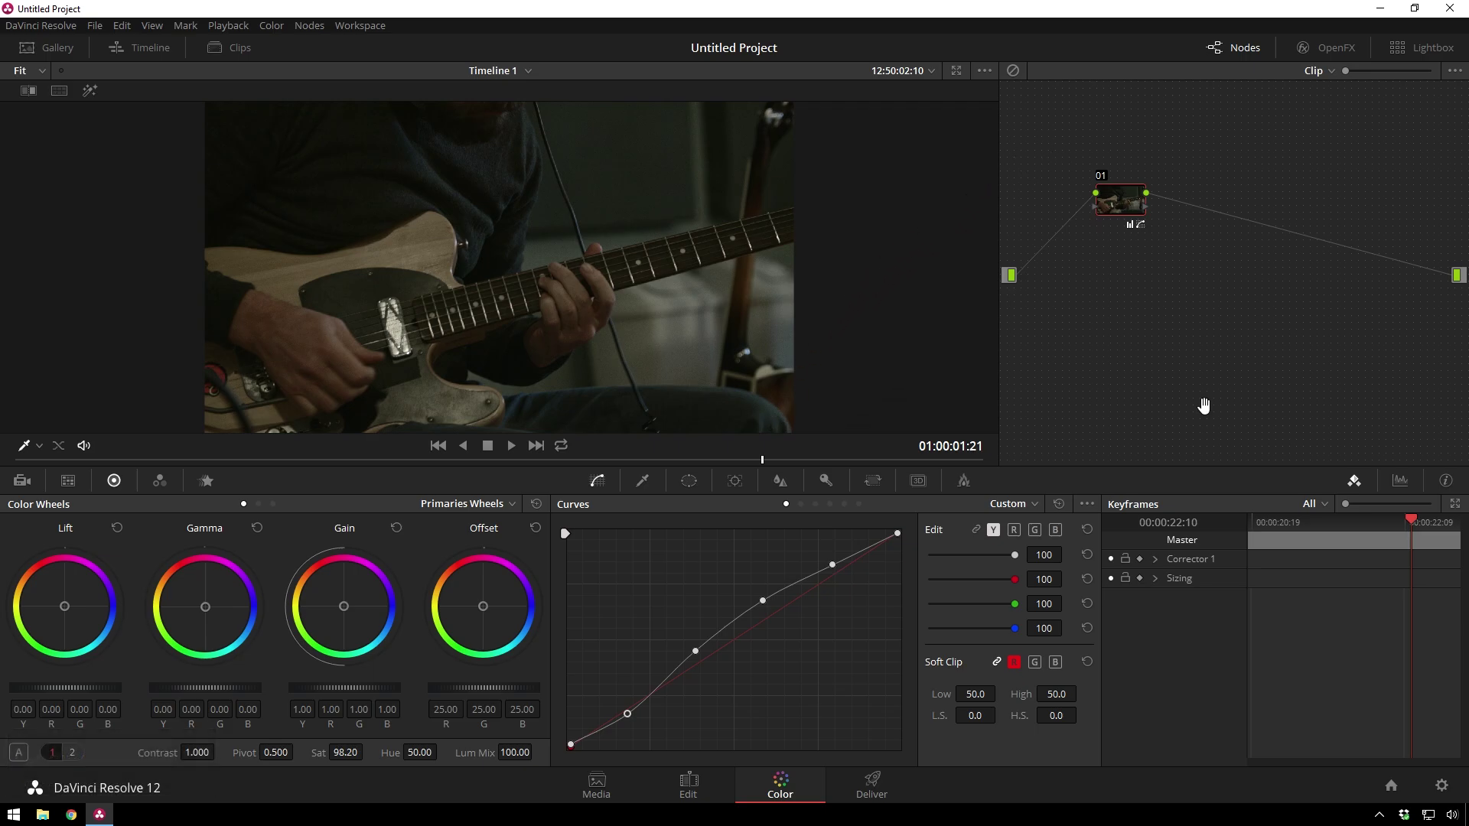